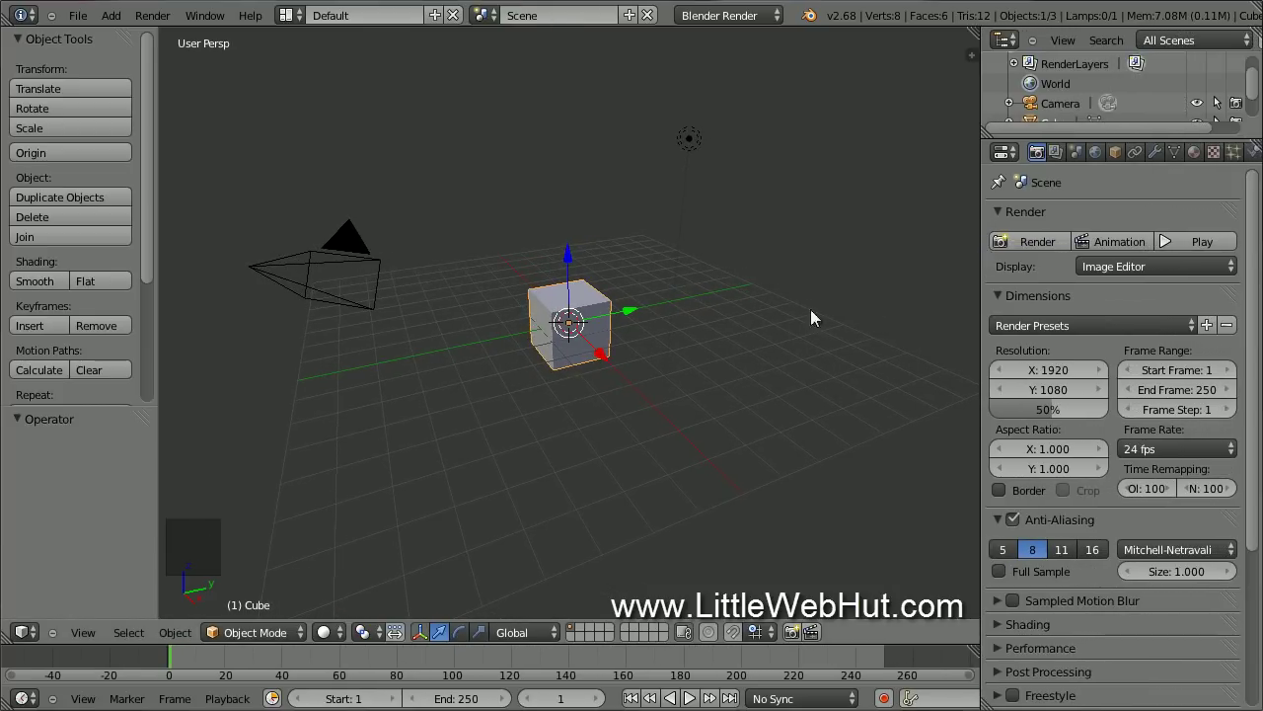
Step: Delete the default cube, leaving only the camera and lamp
{"action": "right_click", "coordinate": [606, 338]}
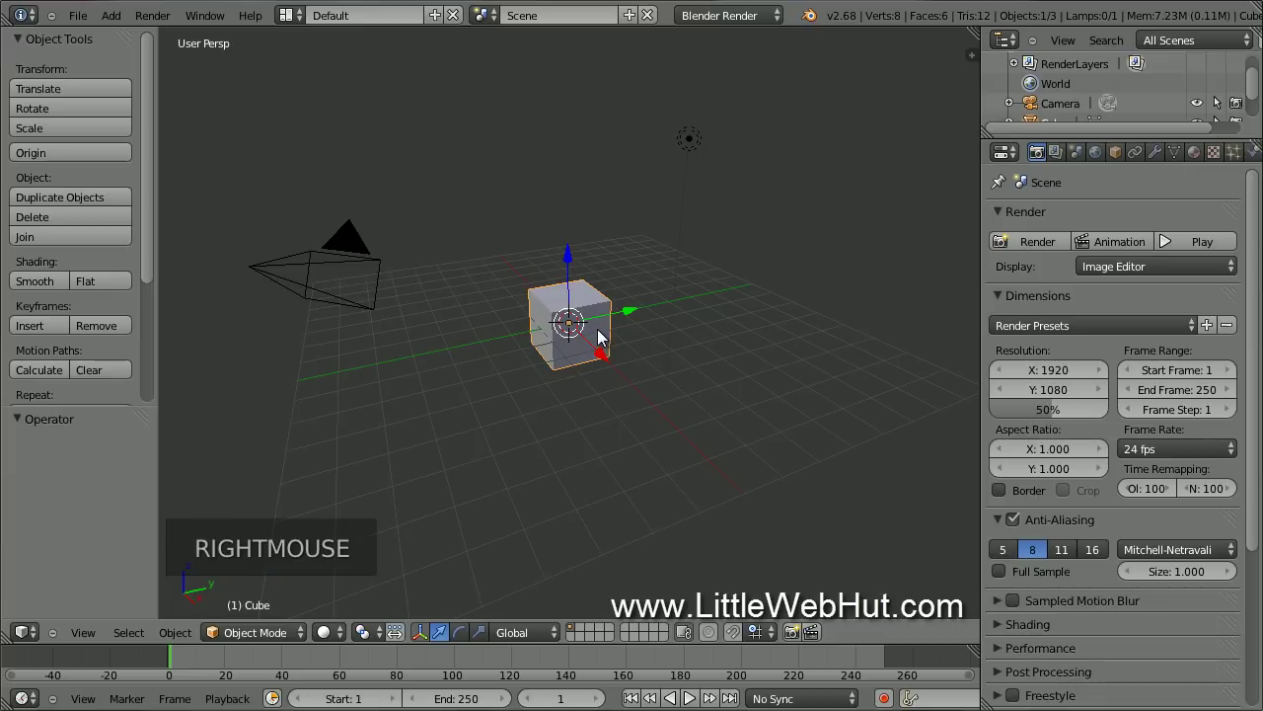
{"action": "key", "text": "x"}
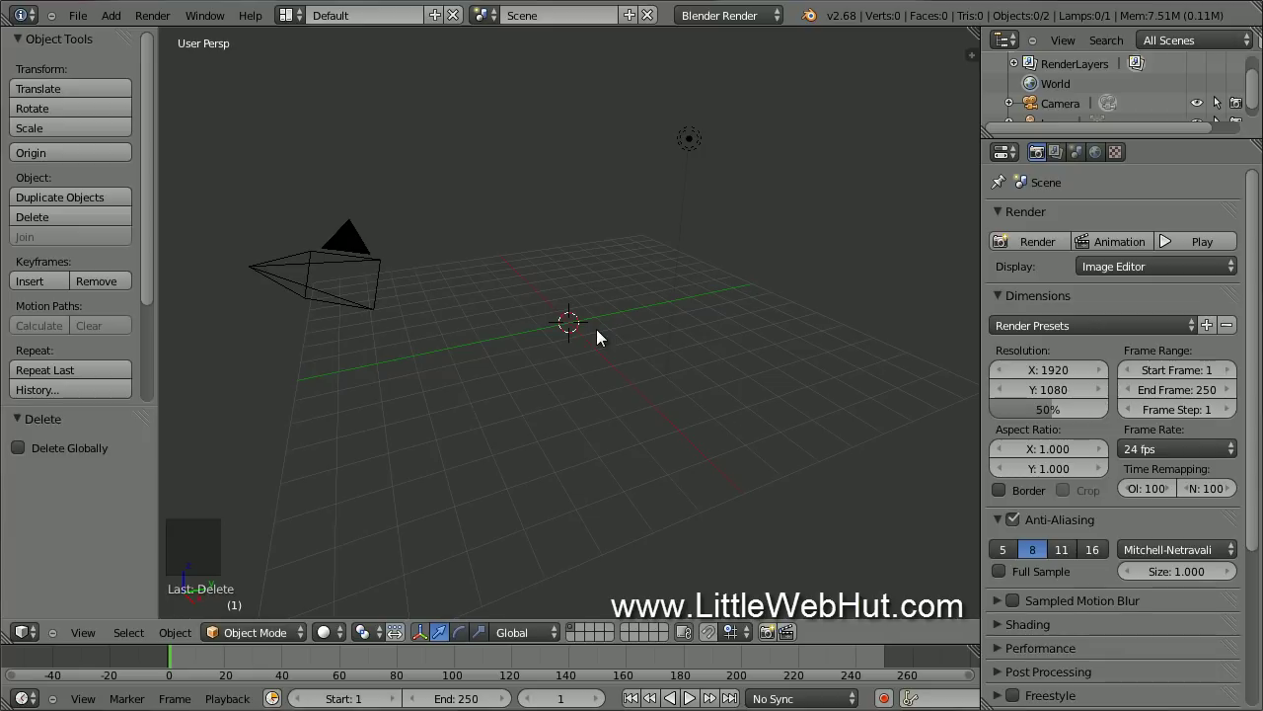
Step: Bring up the Add menu to insert a new mesh object
{"action": "left_click", "coordinate": [116, 22]}
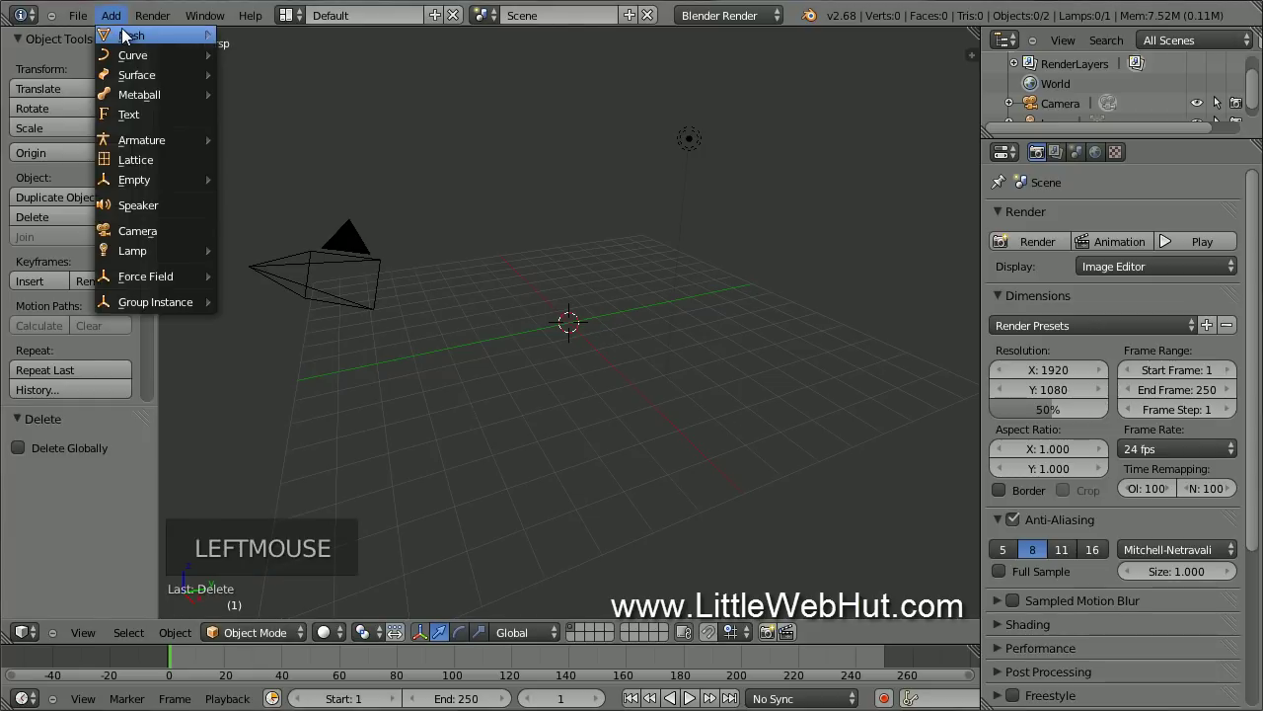
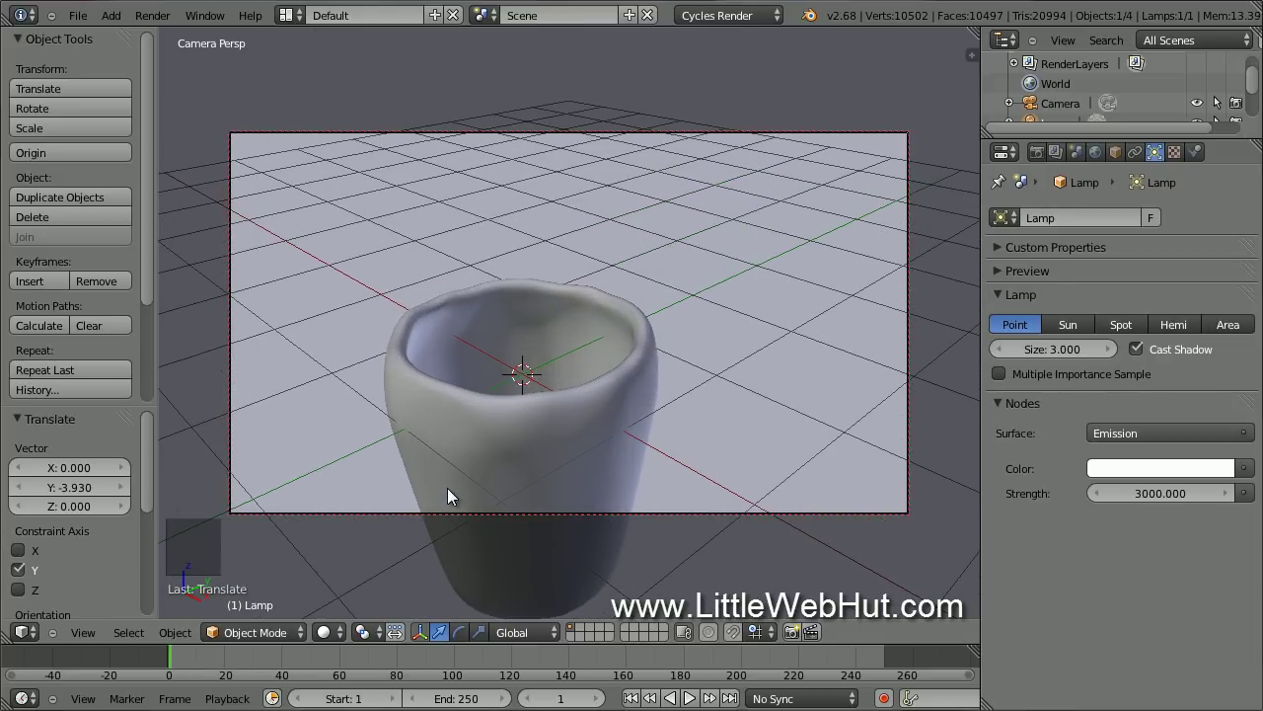
Step: Adjust the viewport around the close-up cup shot
{"action": "middle_click", "coordinate": [456, 497]}
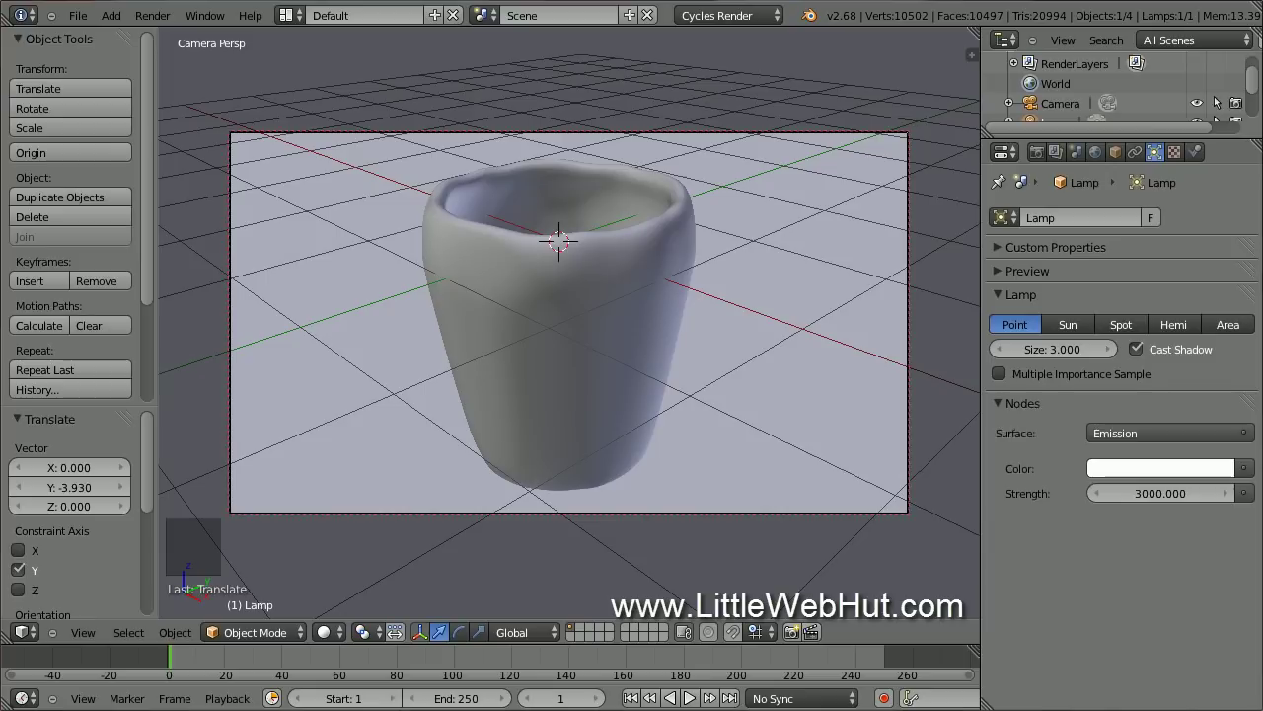
Step: Switch the screen layout to Compositing
{"action": "left_click", "coordinate": [292, 21]}
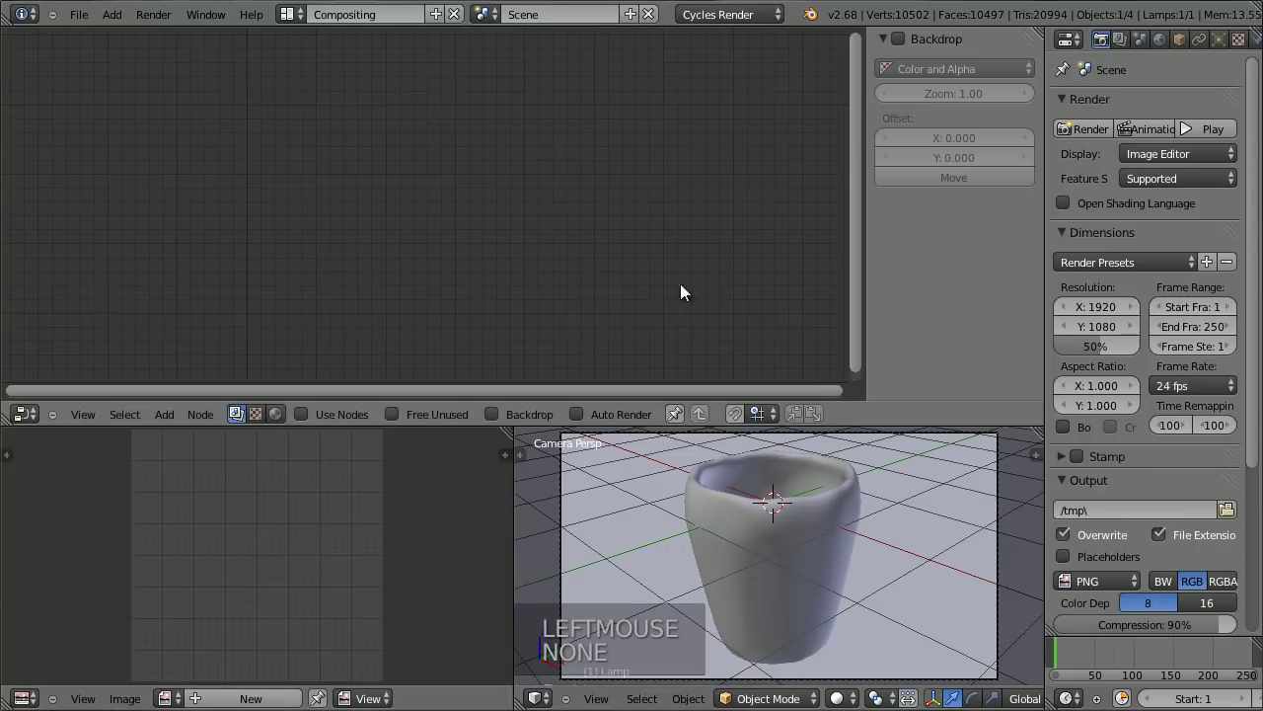
{"action": "left_click", "coordinate": [857, 404]}
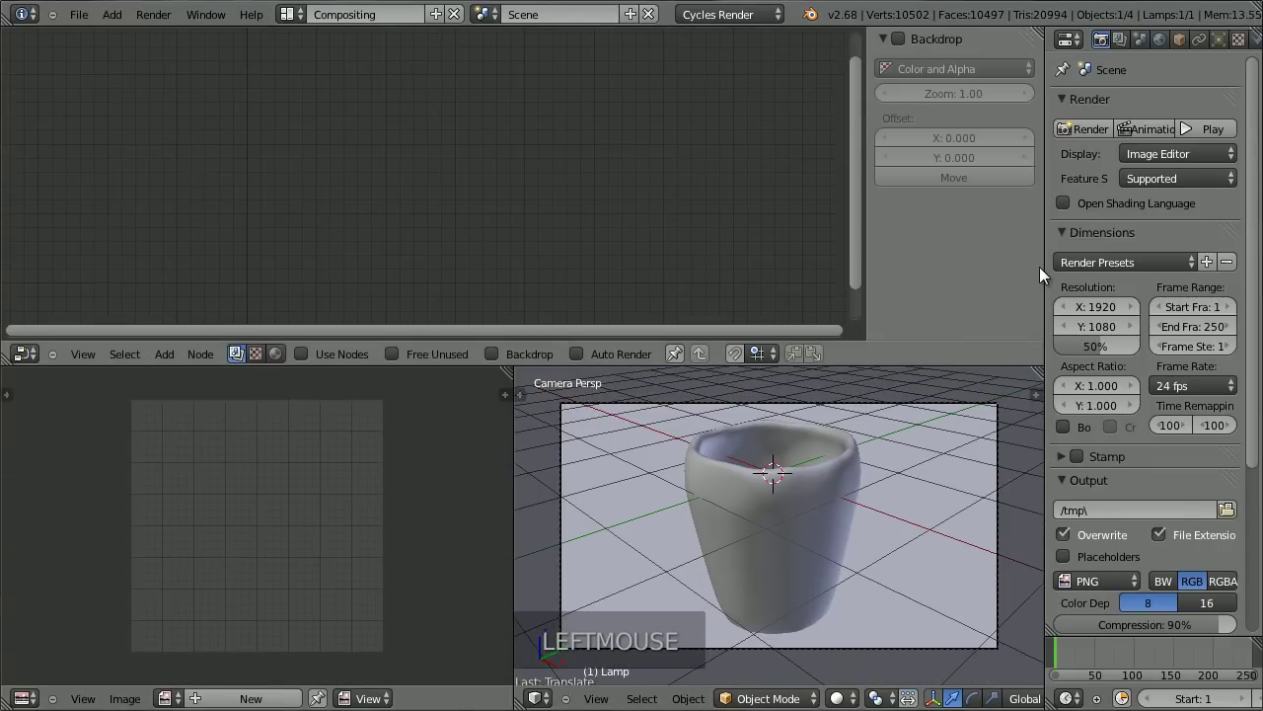
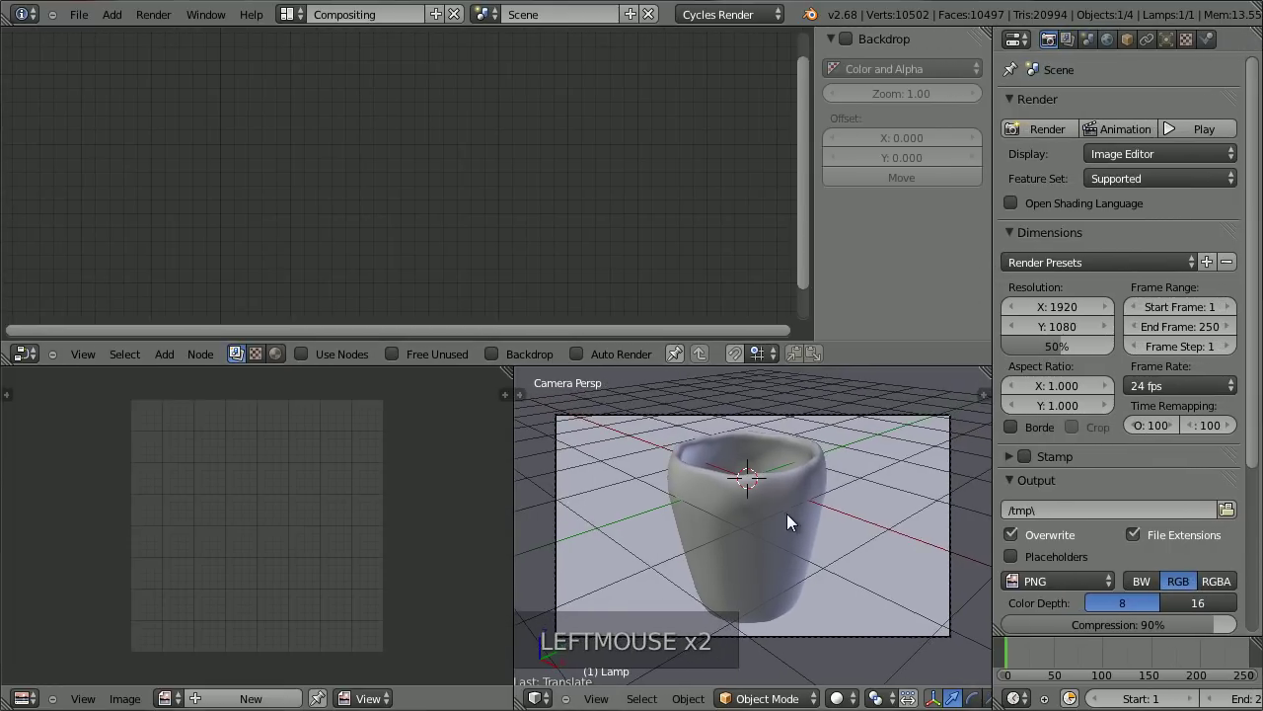
Step: Drive the cup material's colour with an image texture loaded from wood_sample.jpg
{"action": "right_click", "coordinate": [792, 526]}
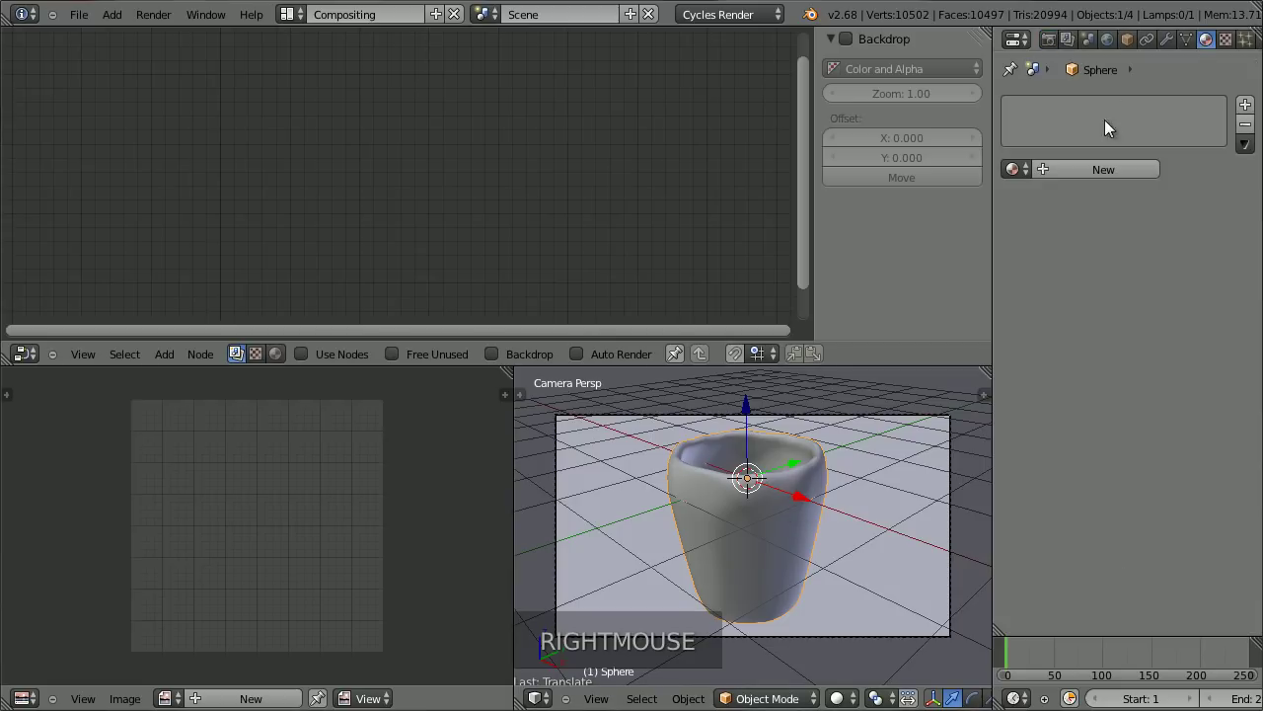
{"action": "left_click", "coordinate": [1080, 178]}
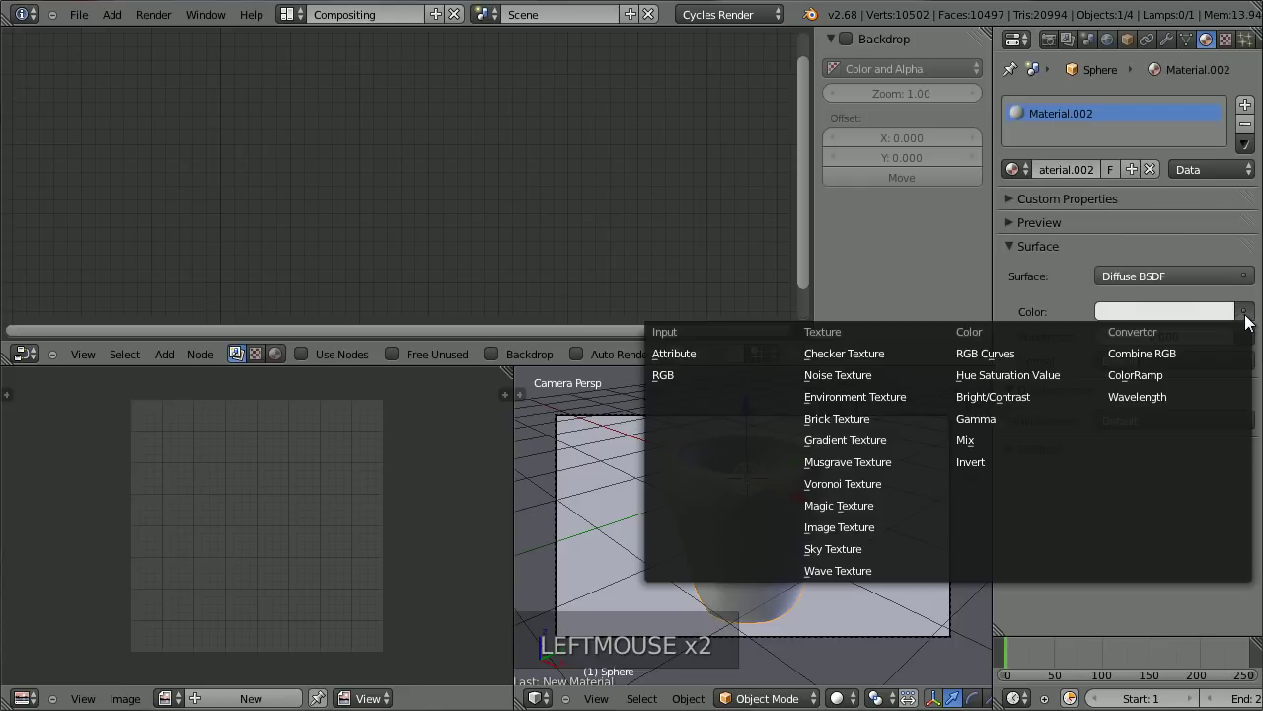
{"action": "left_click", "coordinate": [975, 445]}
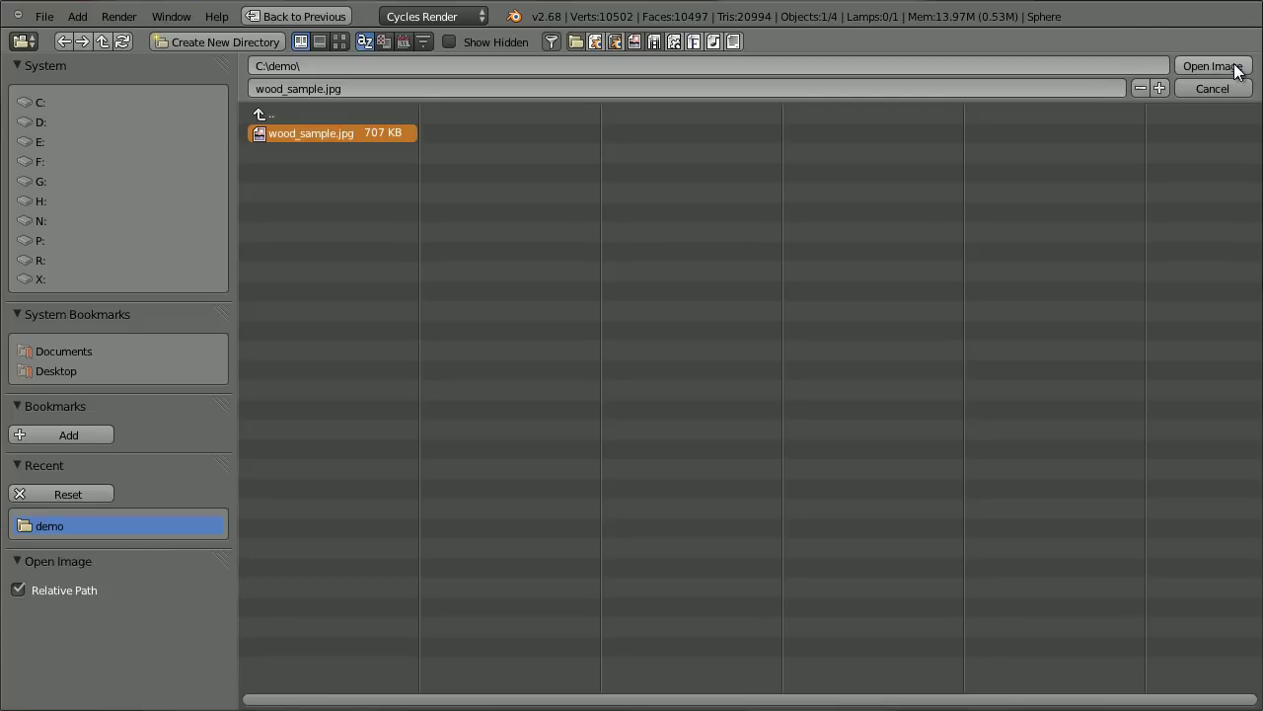
{"action": "left_click", "coordinate": [1243, 72]}
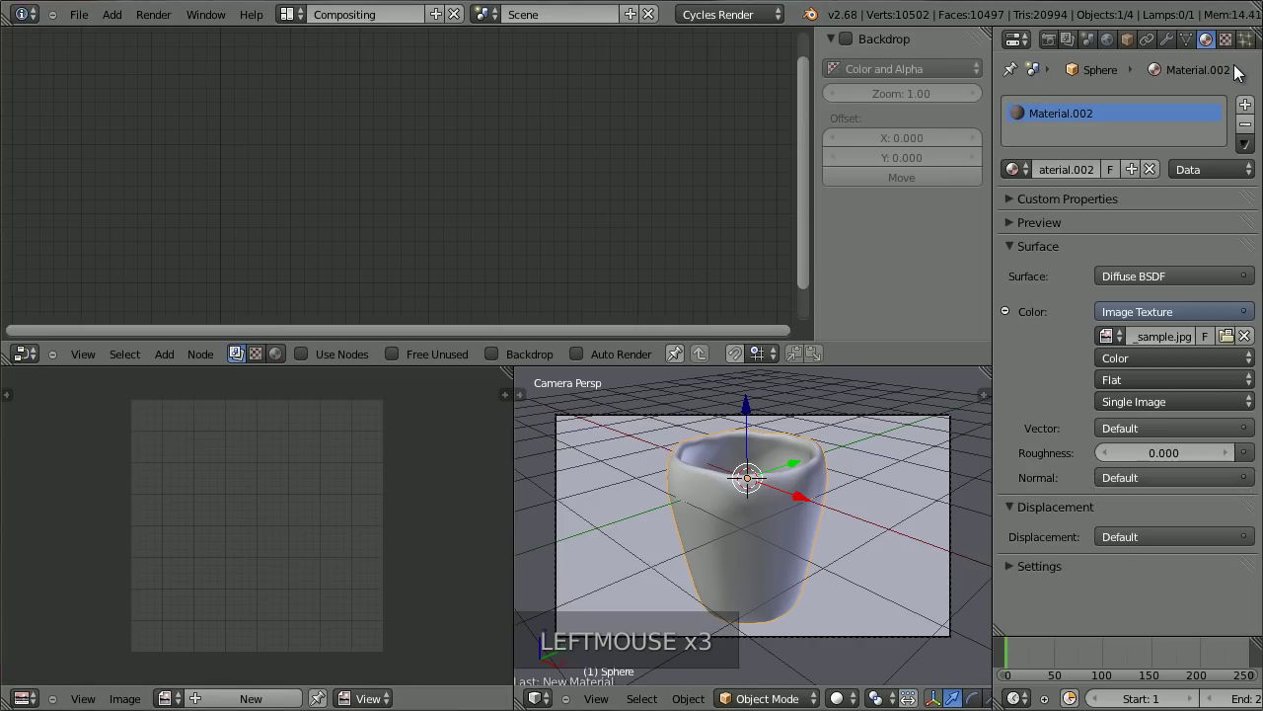
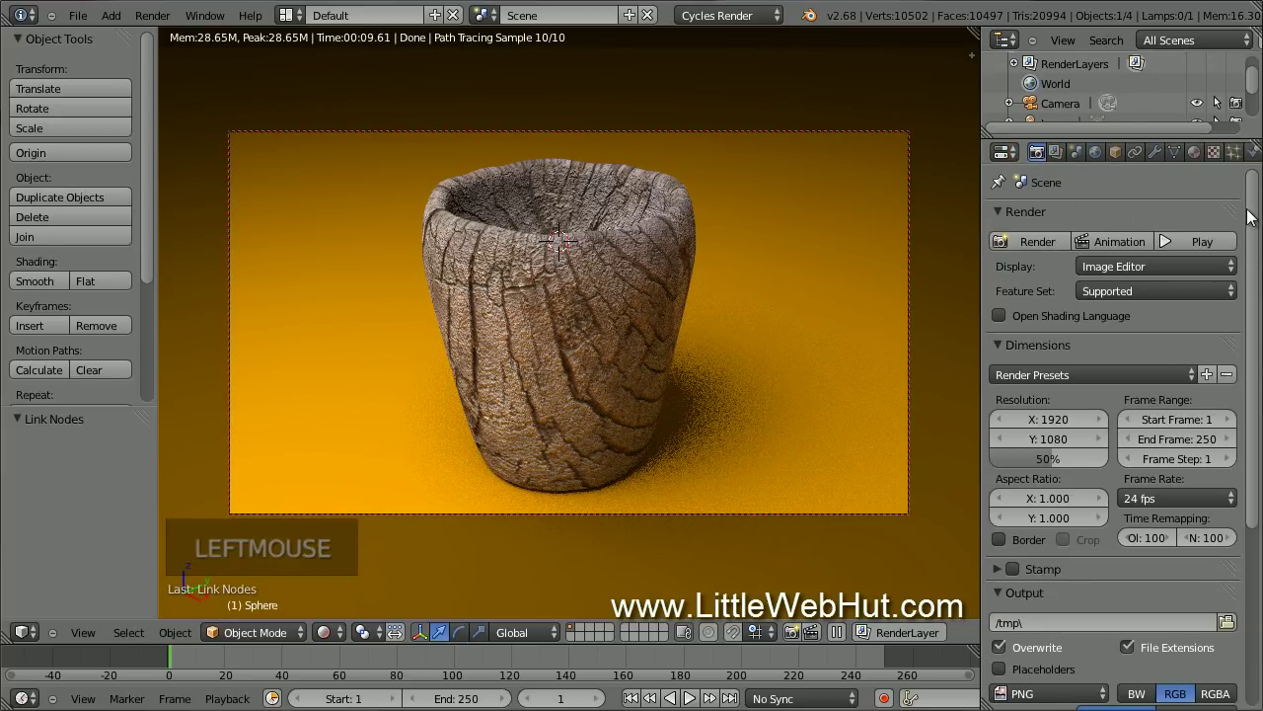
Step: Set the Sampling render samples to 500, leaving preview at 10
{"action": "left_click", "coordinate": [1255, 240]}
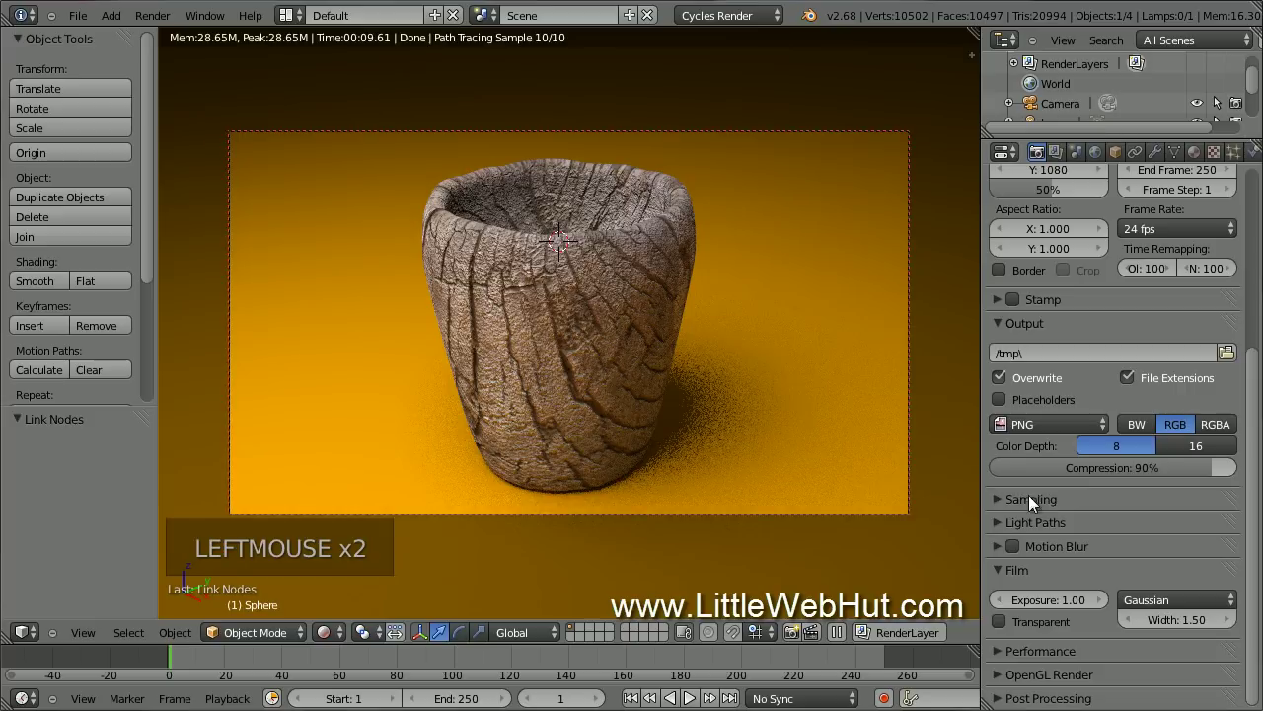
{"action": "left_click", "coordinate": [1005, 508]}
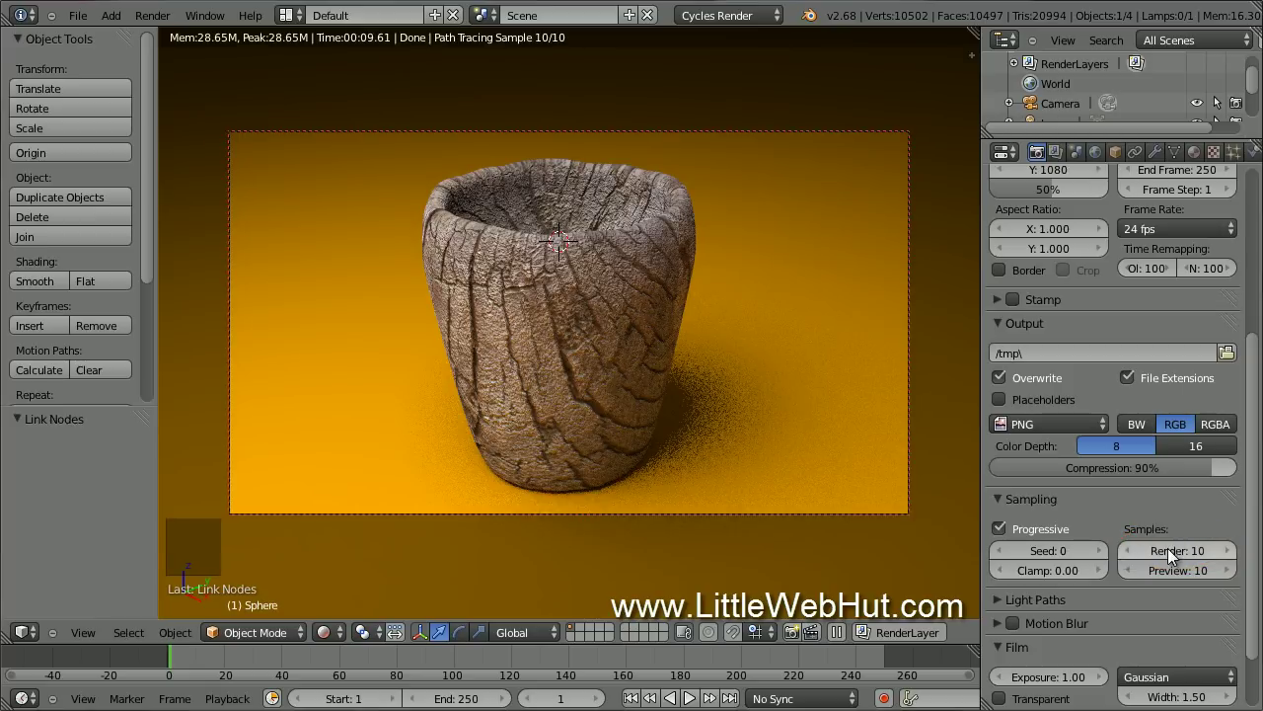
{"action": "left_click", "coordinate": [1175, 557]}
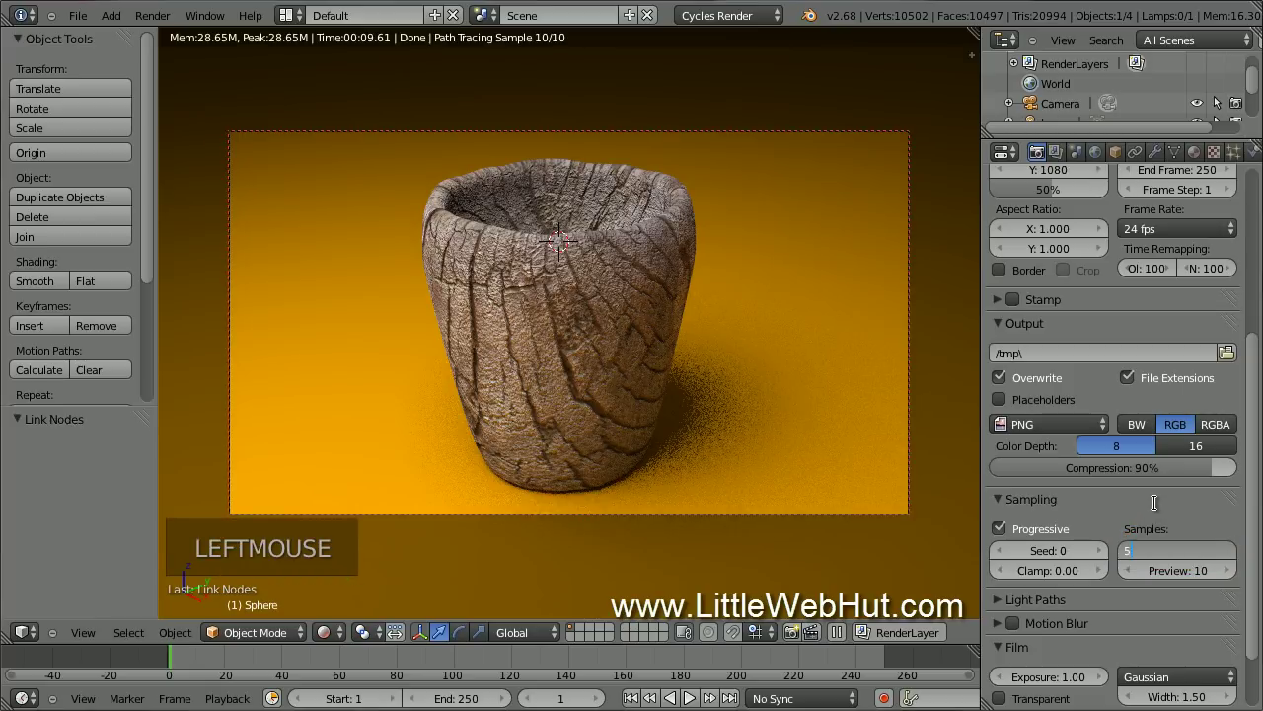
{"action": "key", "text": "0"}
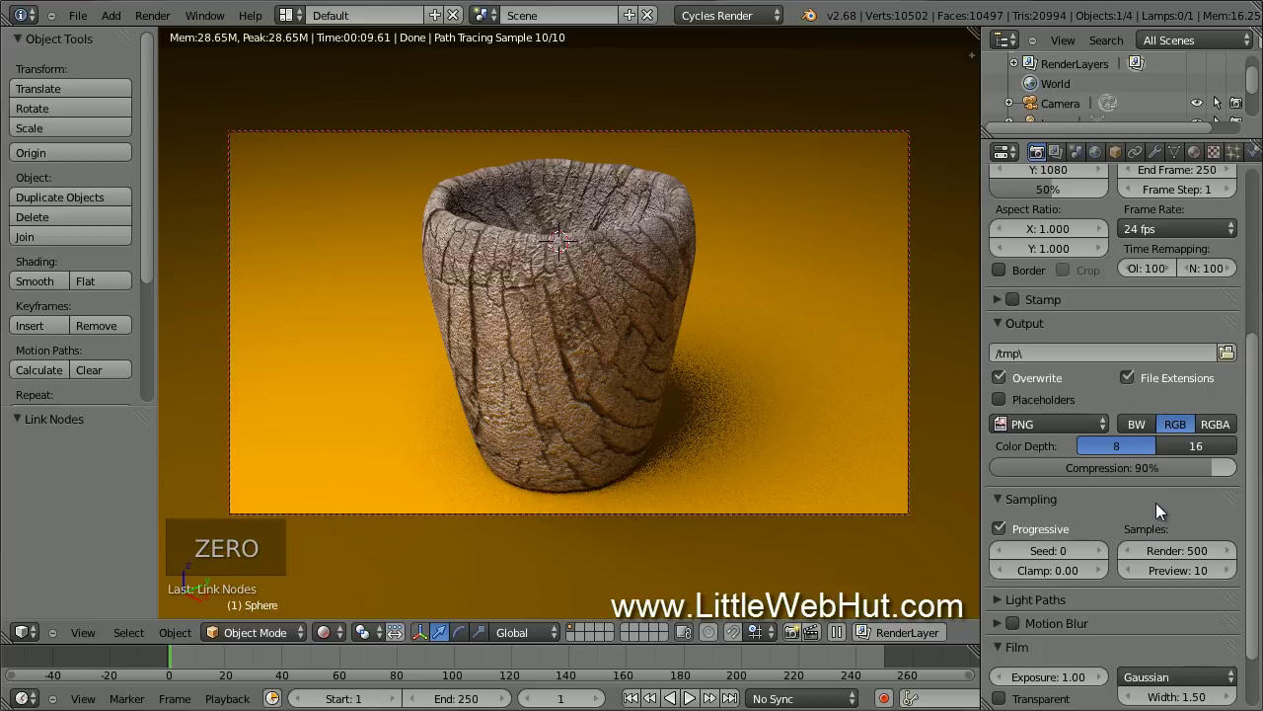
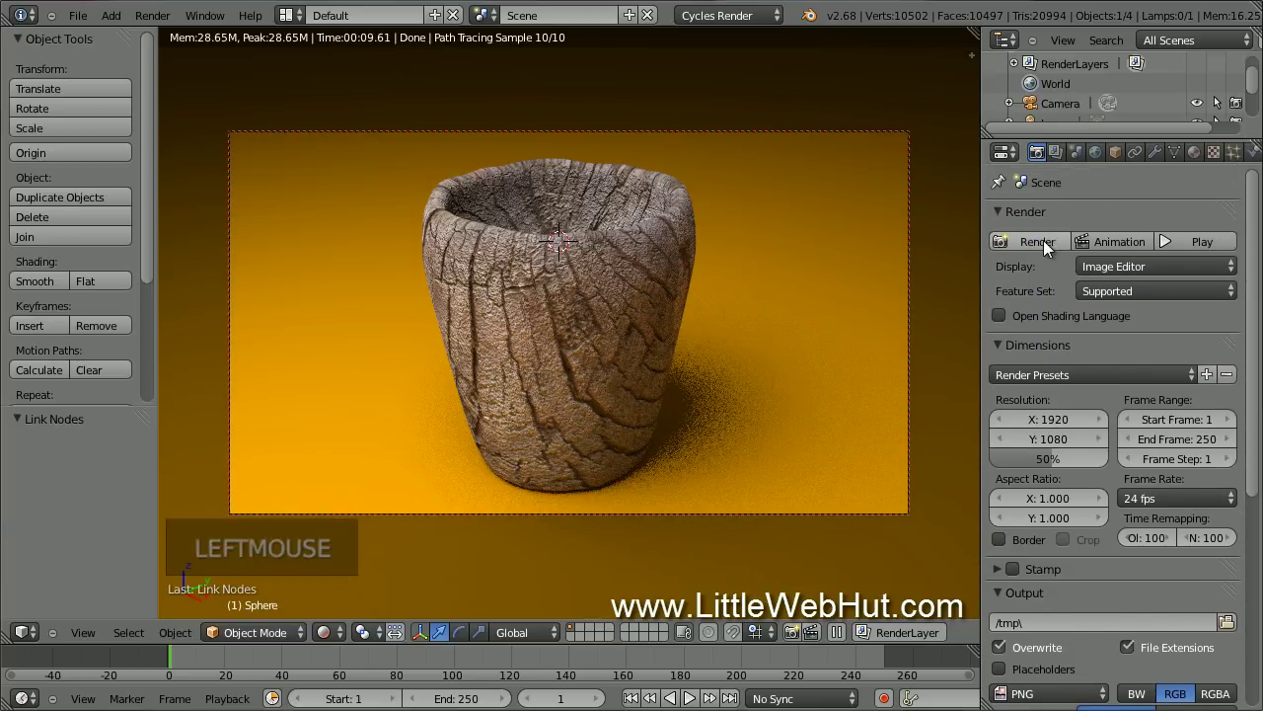
Step: Start the final Cycles render of the wood cup
{"action": "left_click", "coordinate": [1050, 246]}
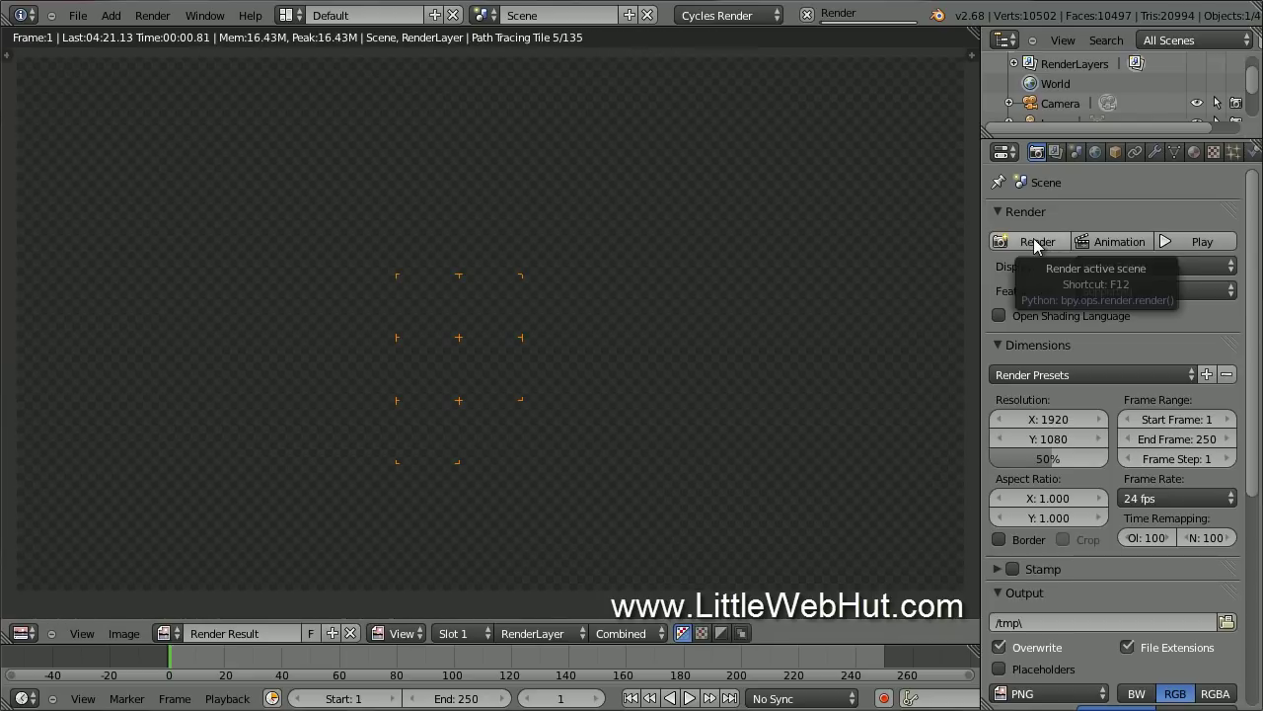